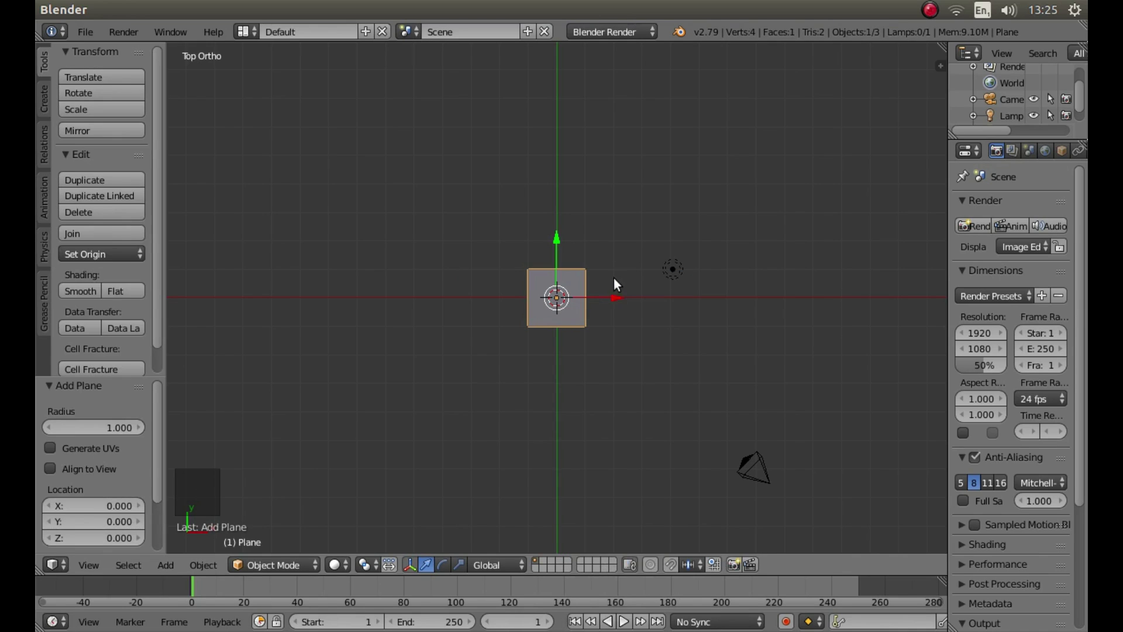
Step: Zoom in on the plane and rotate it 45 degrees into a diamond
scroll(up, 3)
scroll(up, 3)
scroll(up, 3)
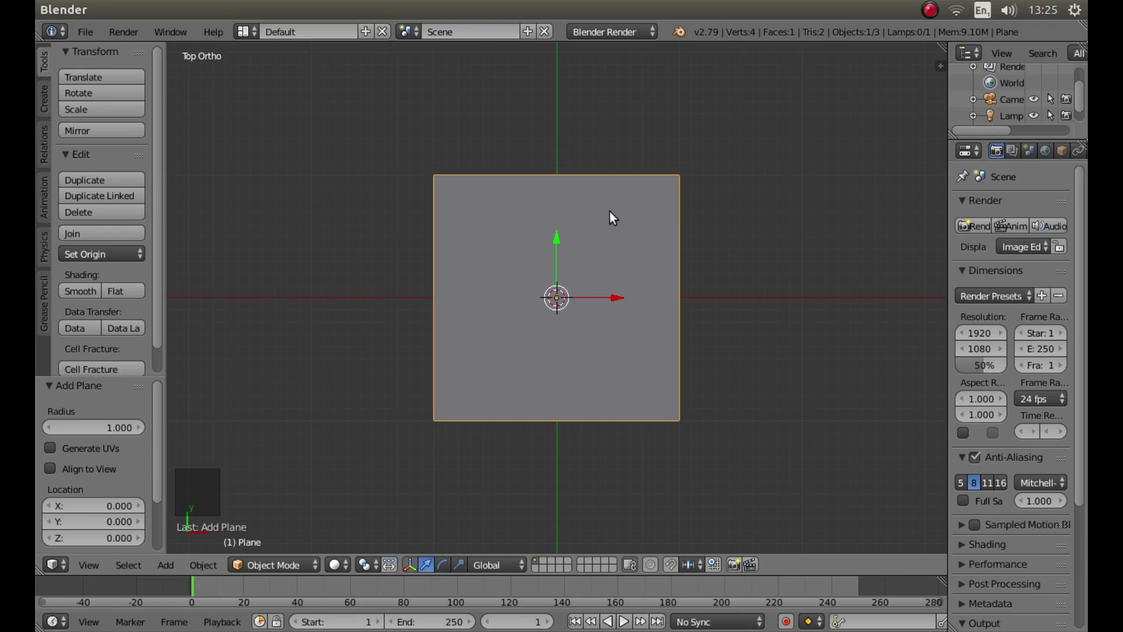
key(r)
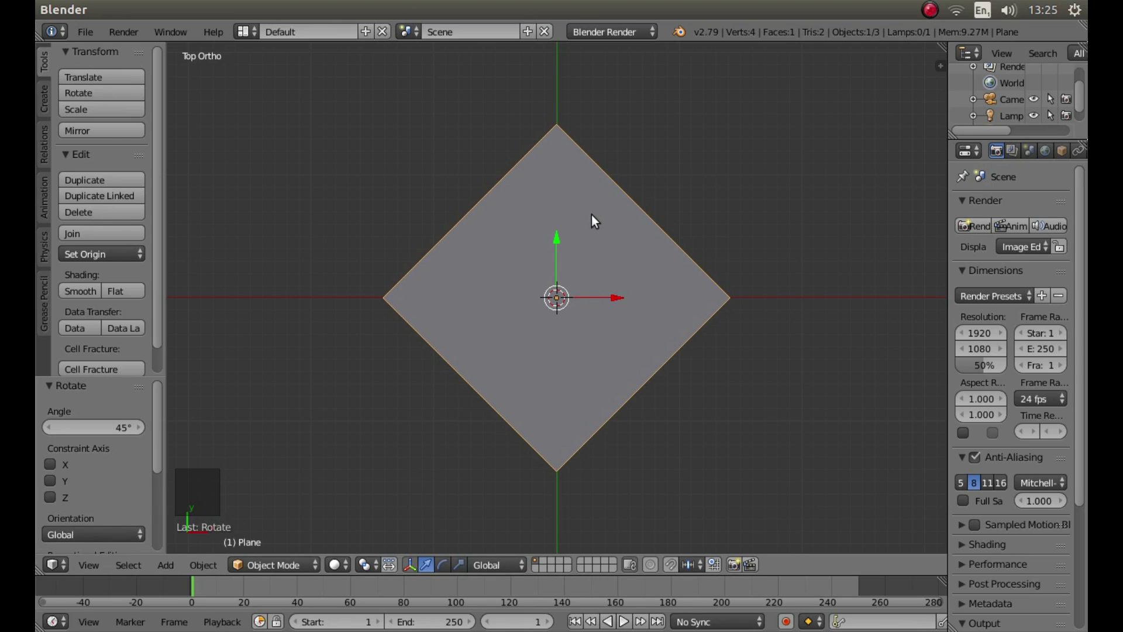
Step: In Edit Mode, circle-select three of the diamond's vertices and delete them, leaving the left corner
key(Tab)
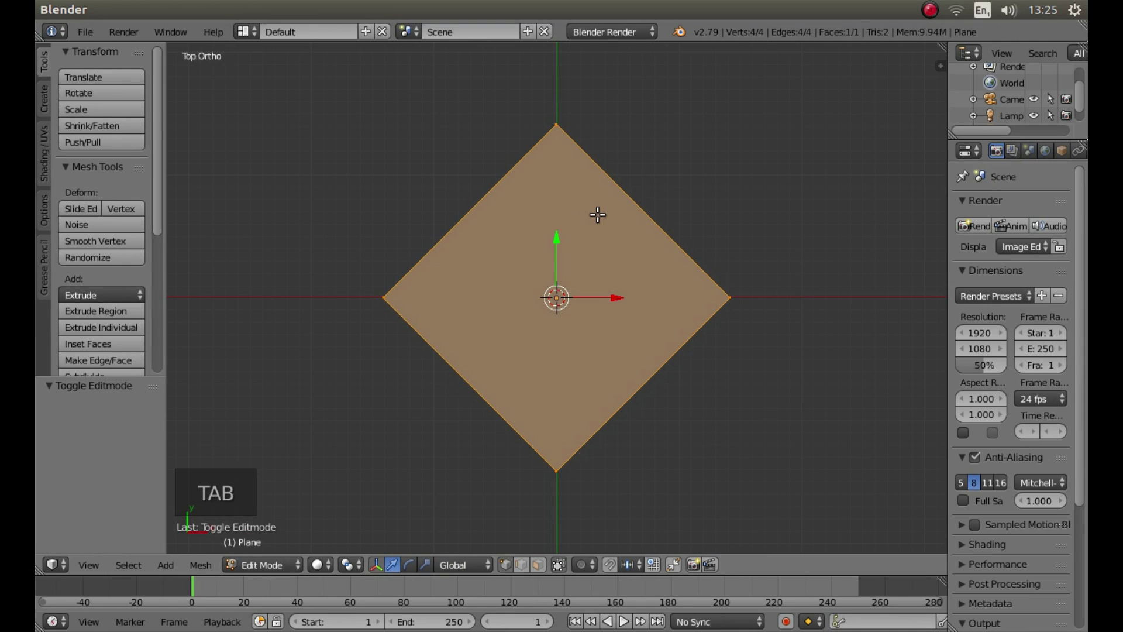
key(a)
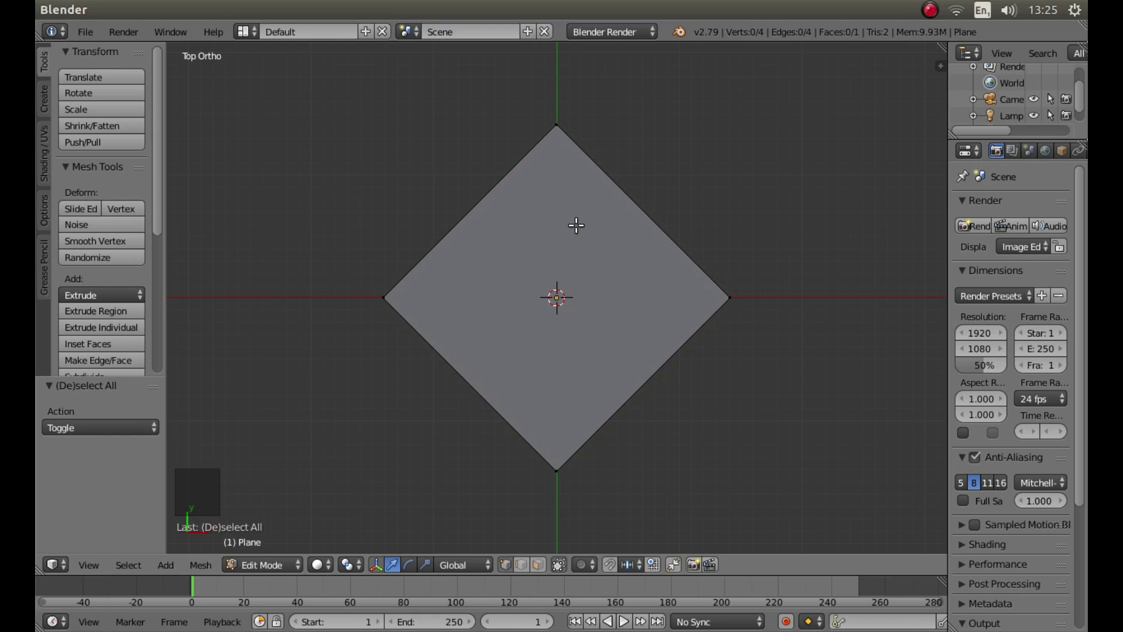
key(c)
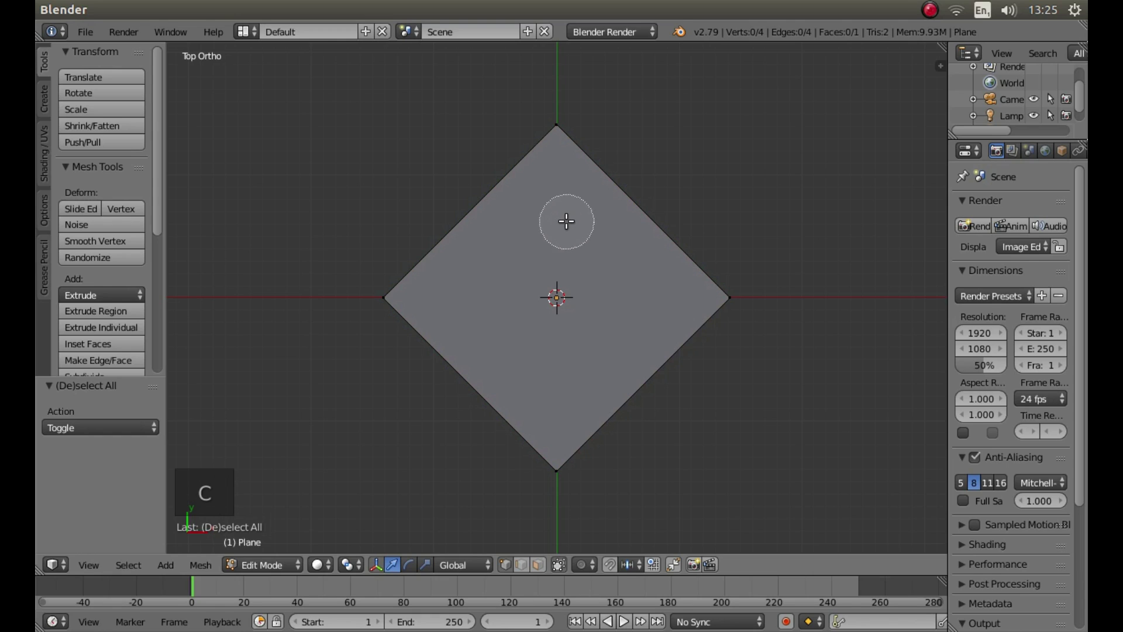
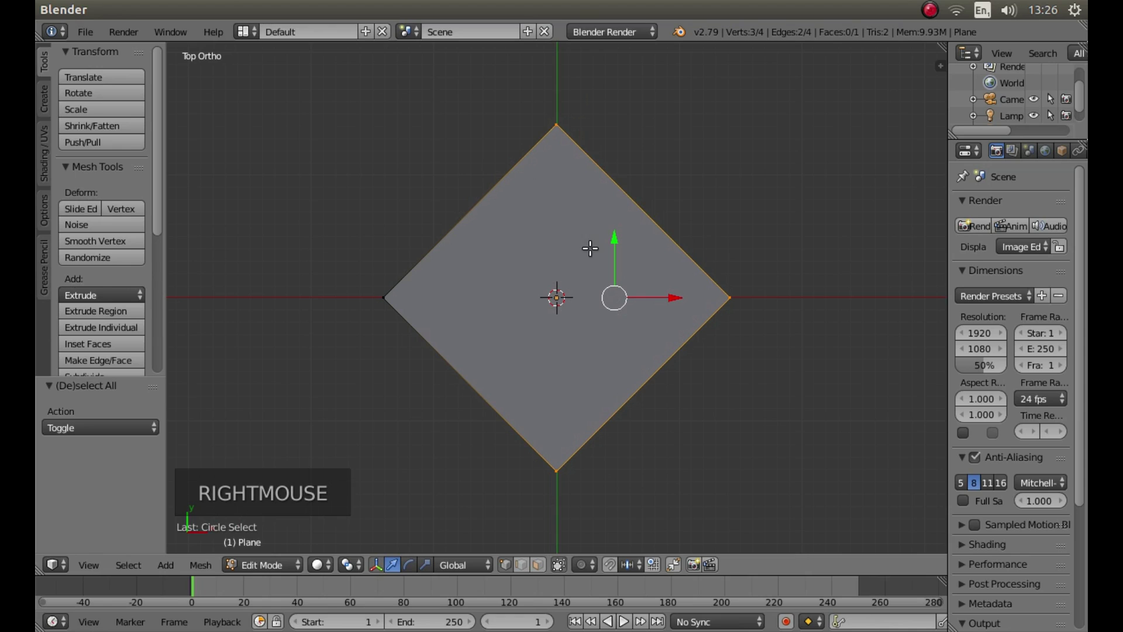
key(x)
key(x)
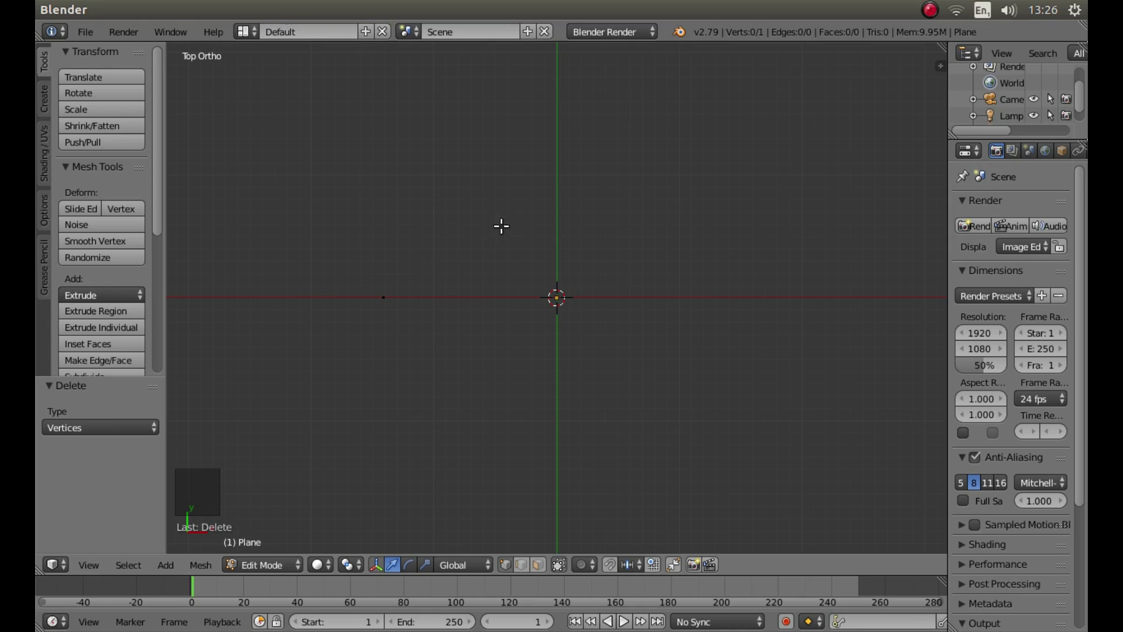
Step: Return to object mode and view the lone vertex from the front
key(Tab)
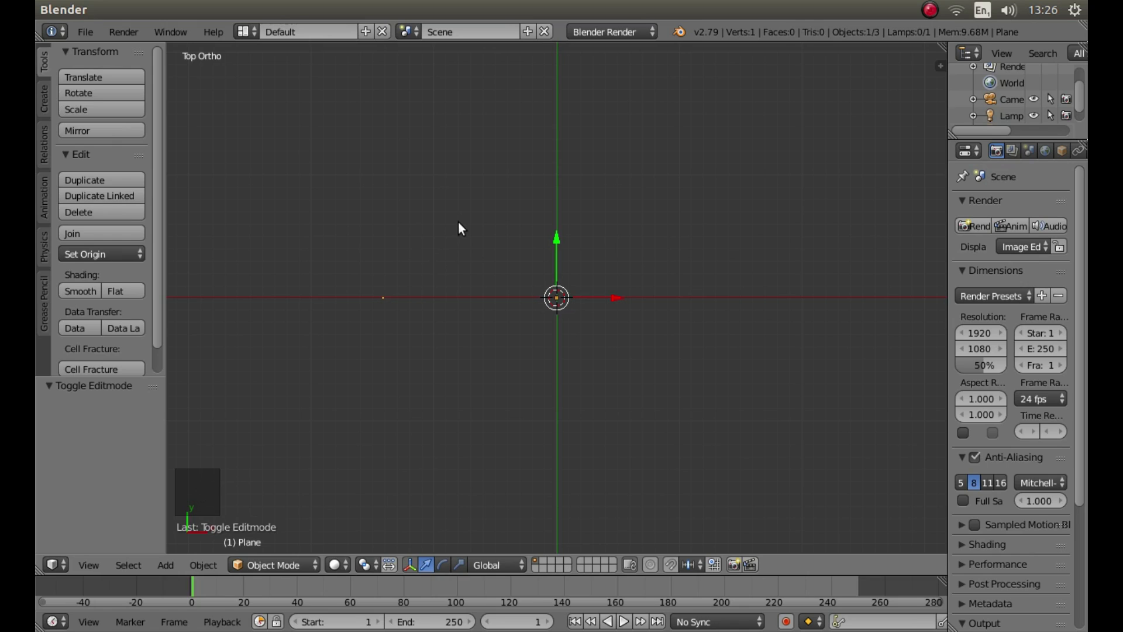
key(KP_1)
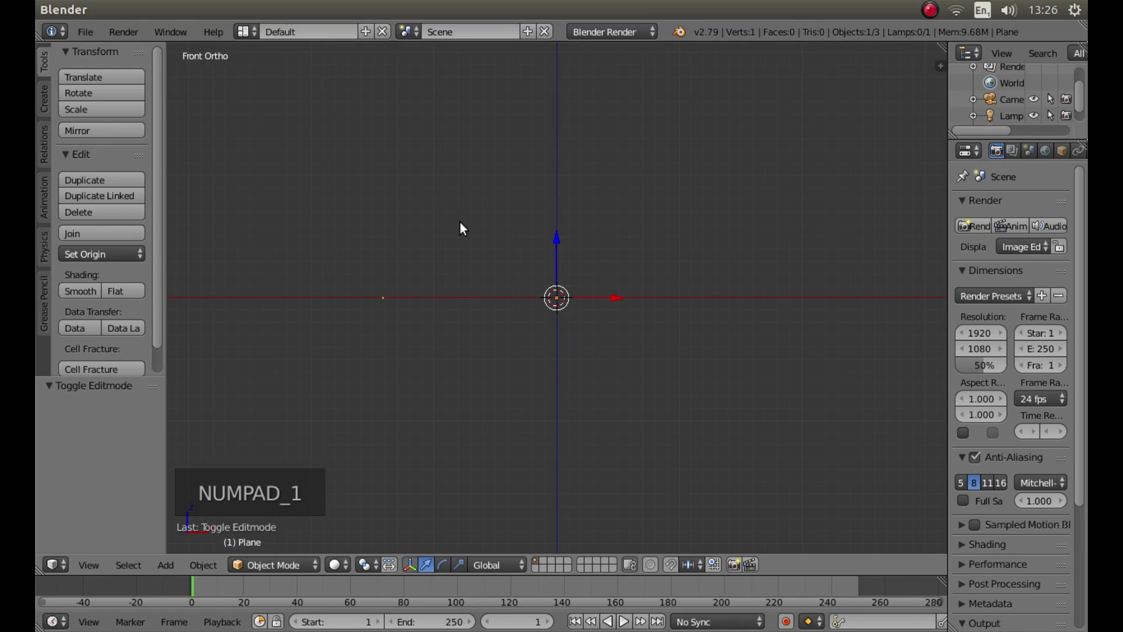
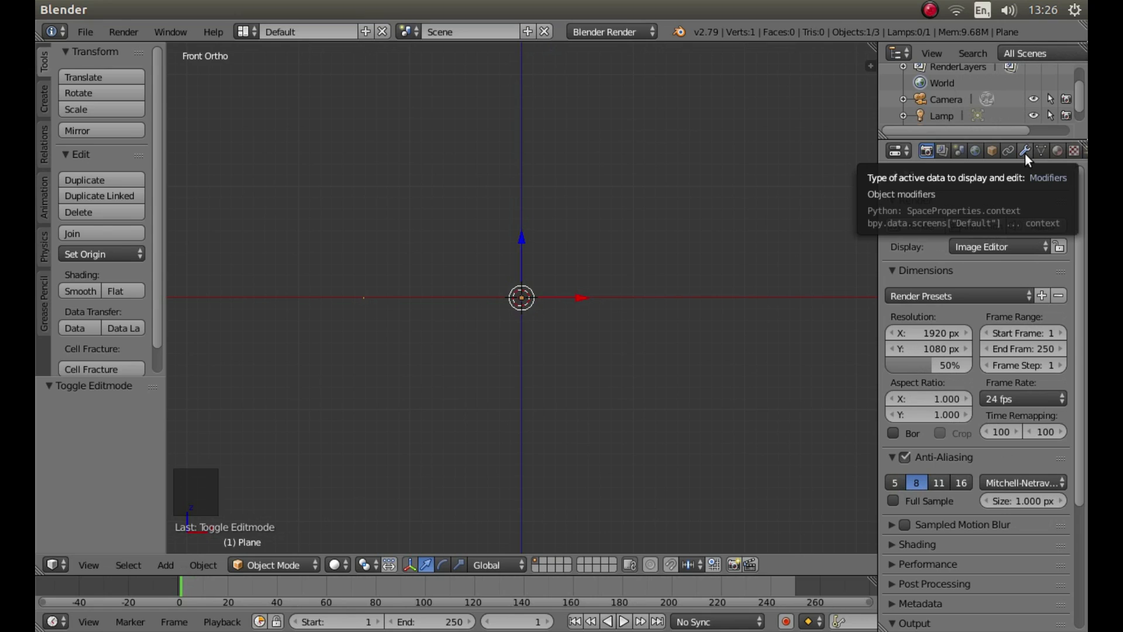
Step: Add a Screw modifier to the vertex with Screw 0.1 and 100 steps per turn
click(1032, 158)
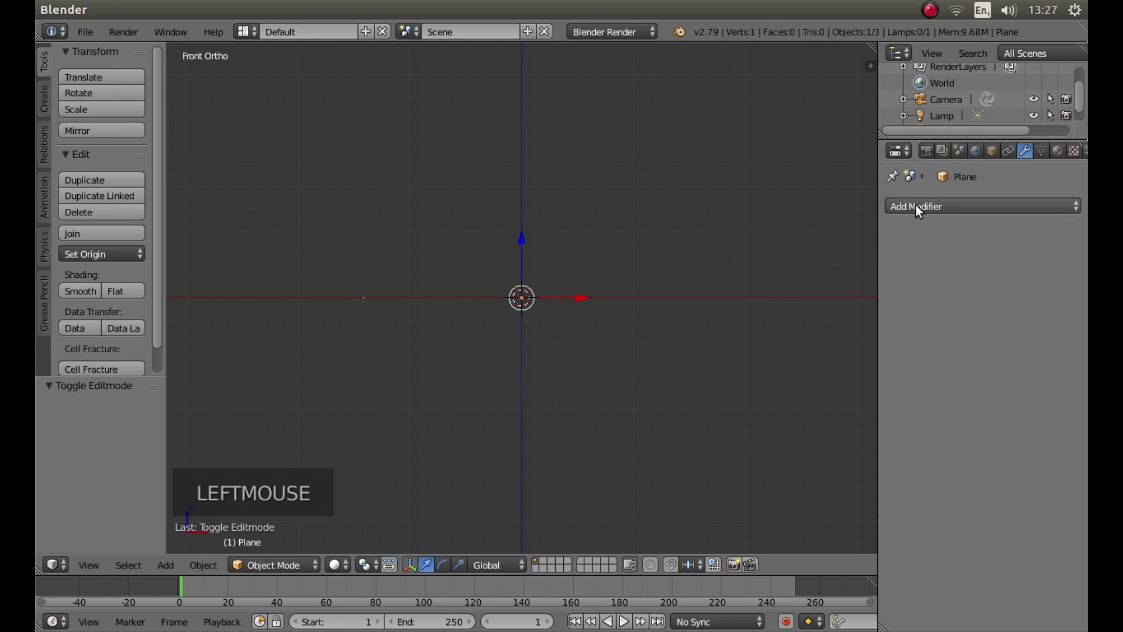
click(924, 212)
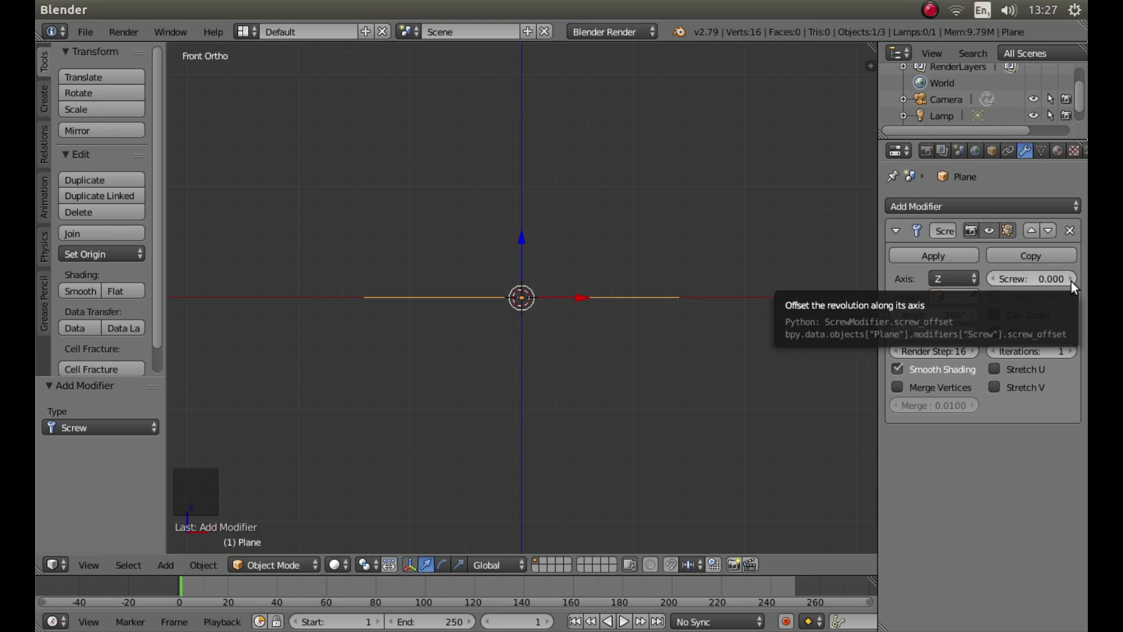
click(1076, 285)
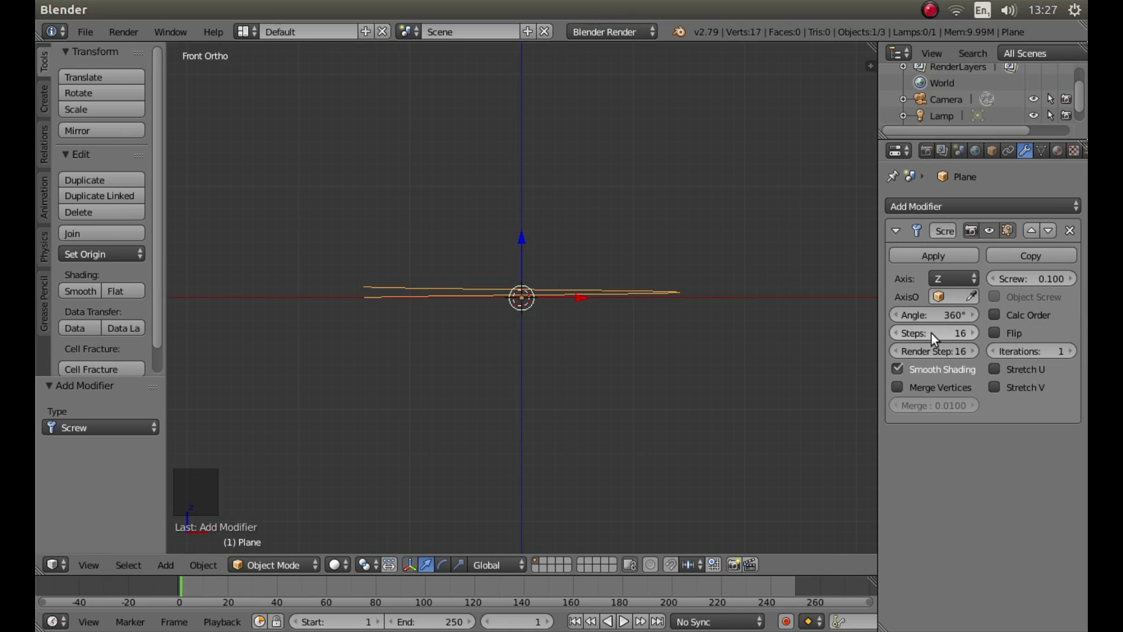
click(928, 339)
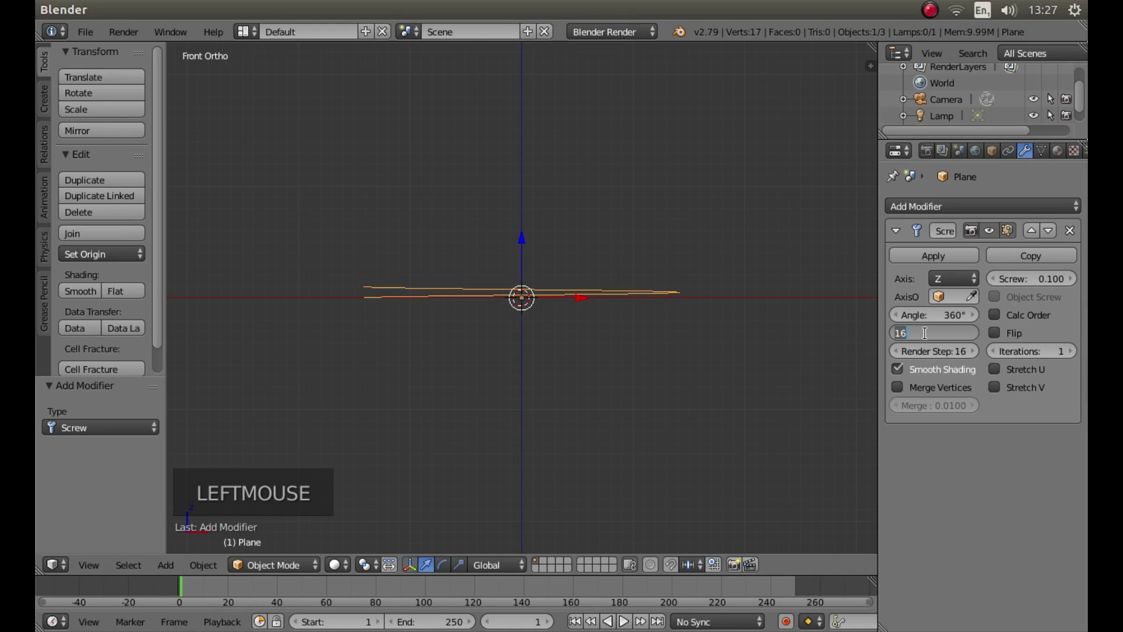
key(0)
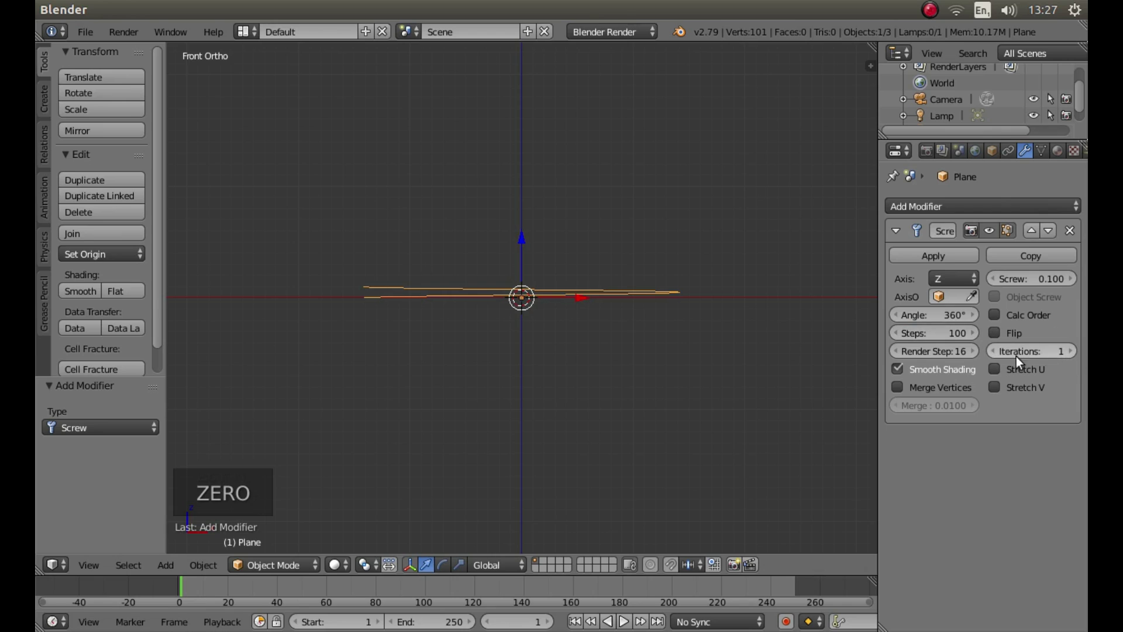
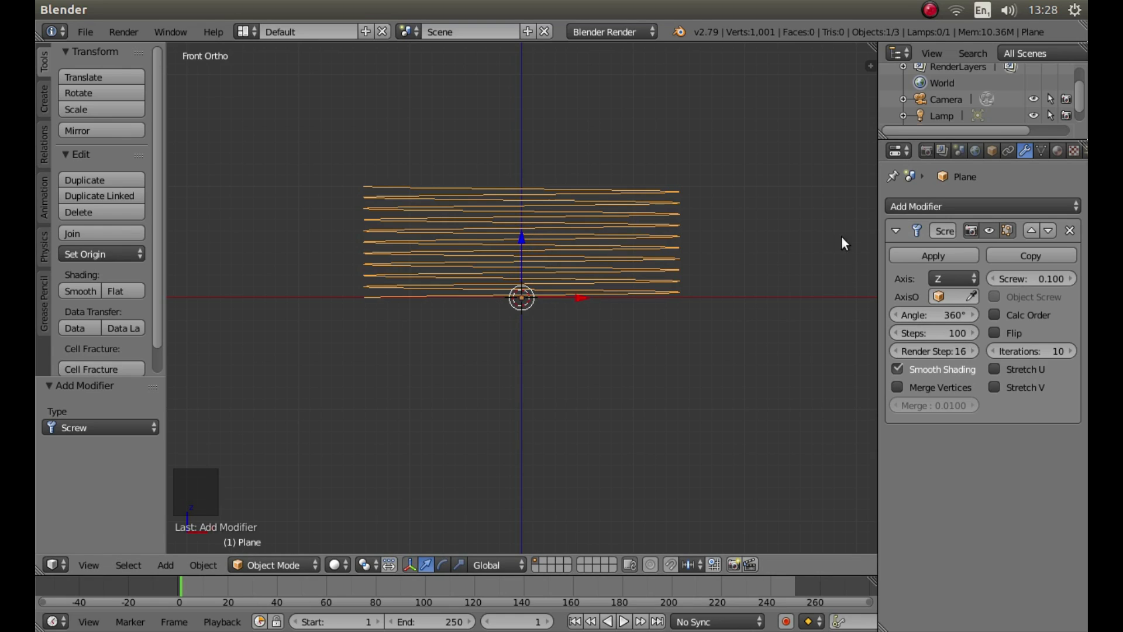
Step: Apply the Screw modifier, then add a cone scaled up about 2.62 around the coil
click(920, 254)
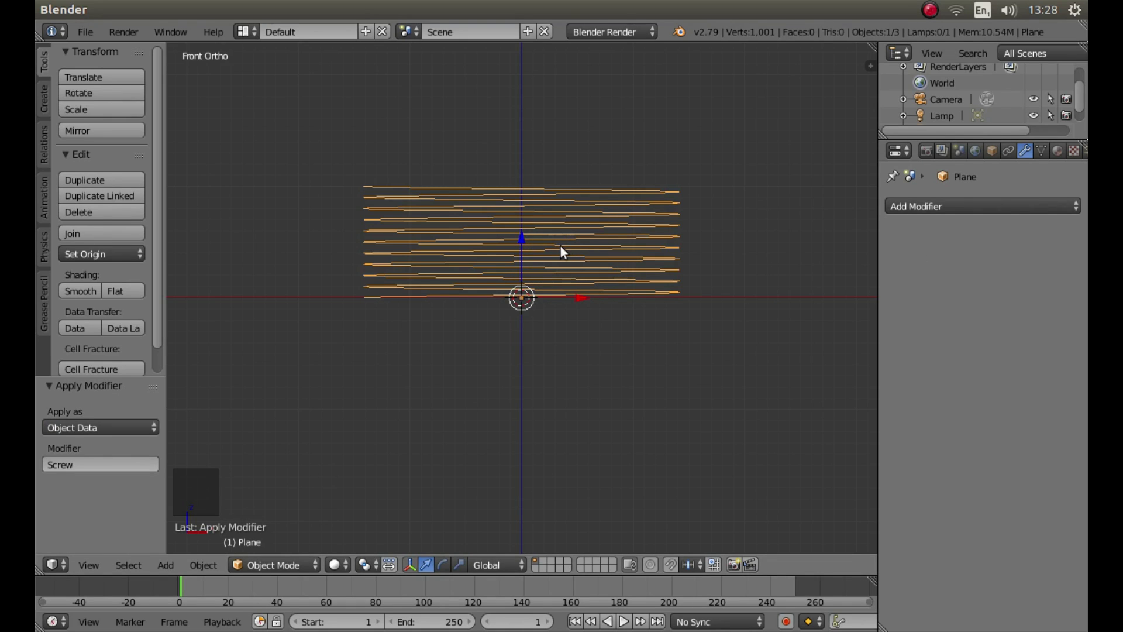
key(shift+a)
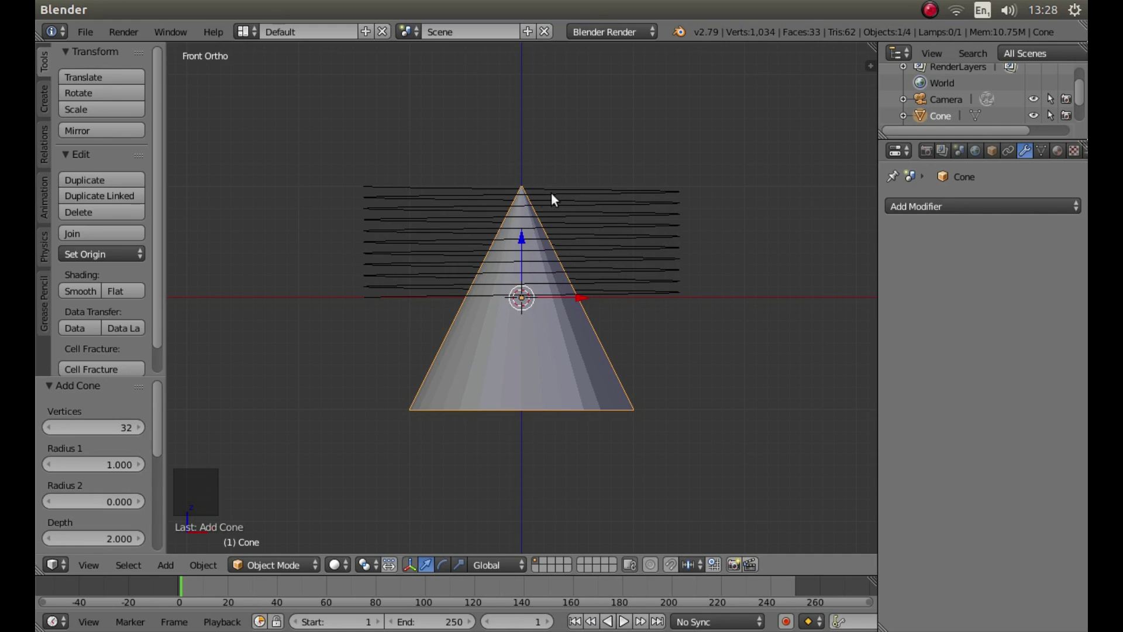
key(s)
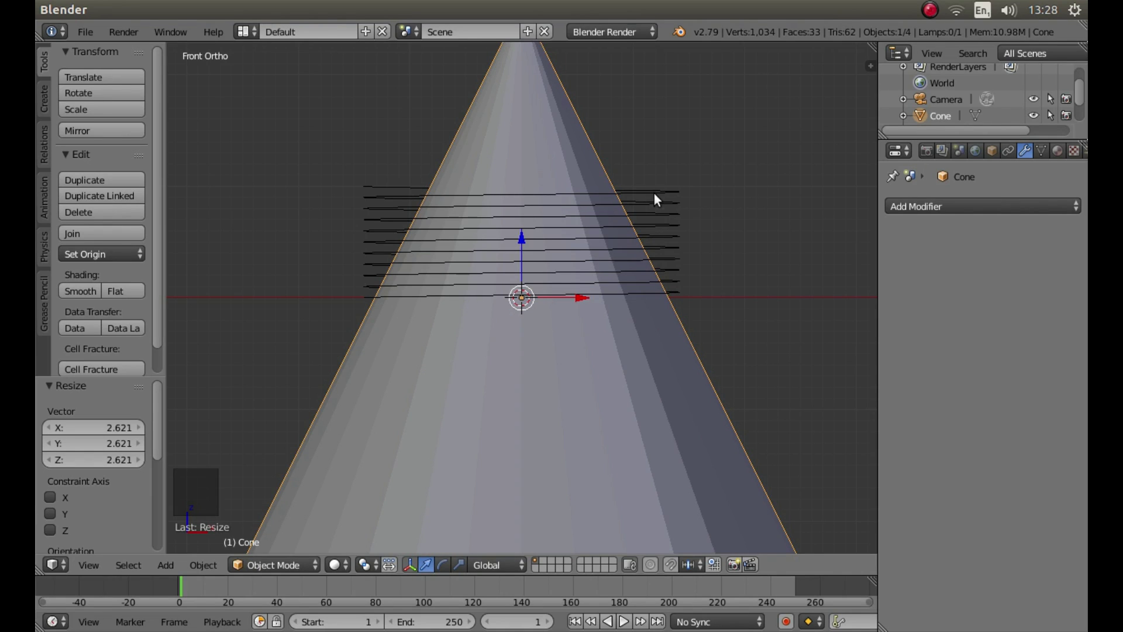
Step: Give the coil a Shrinkwrap modifier targeting the Cone and apply it
right_click(661, 197)
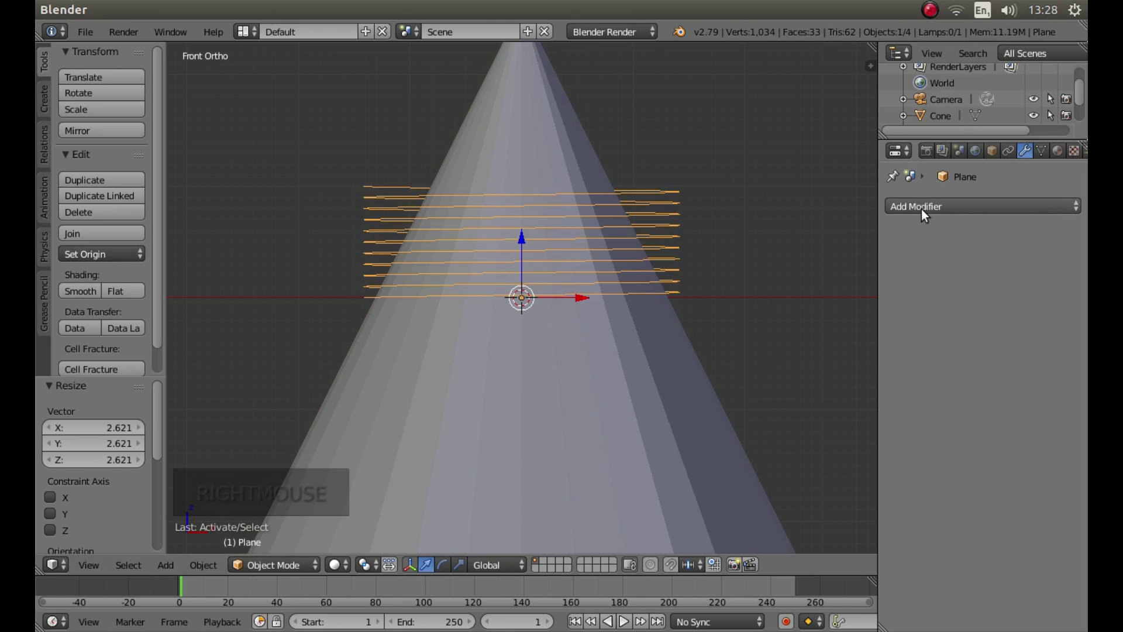
click(926, 215)
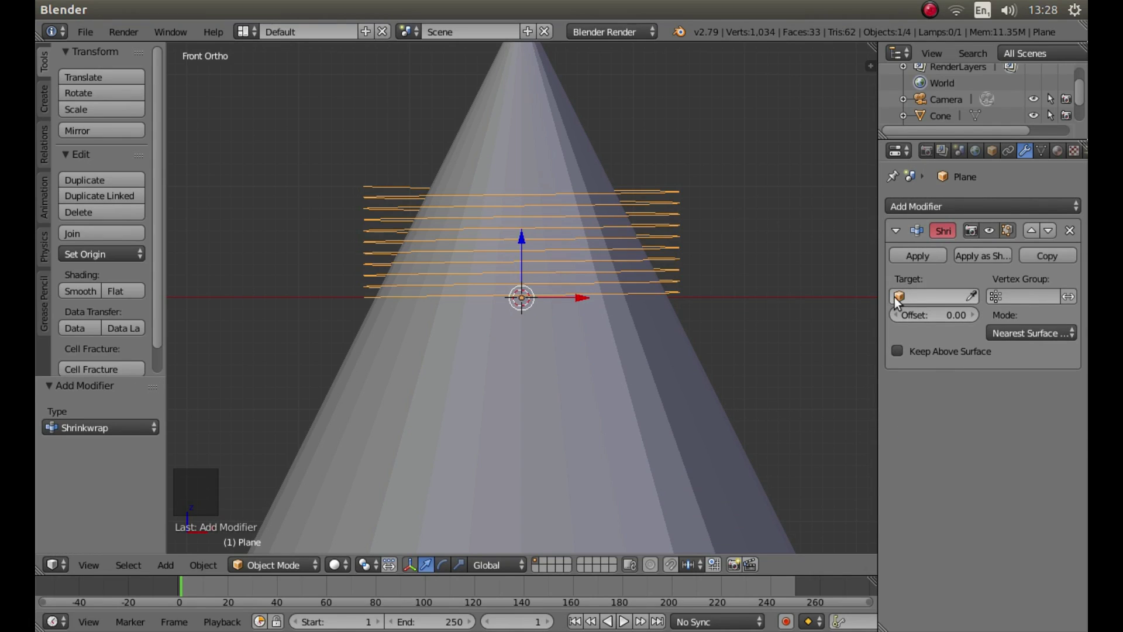
click(918, 301)
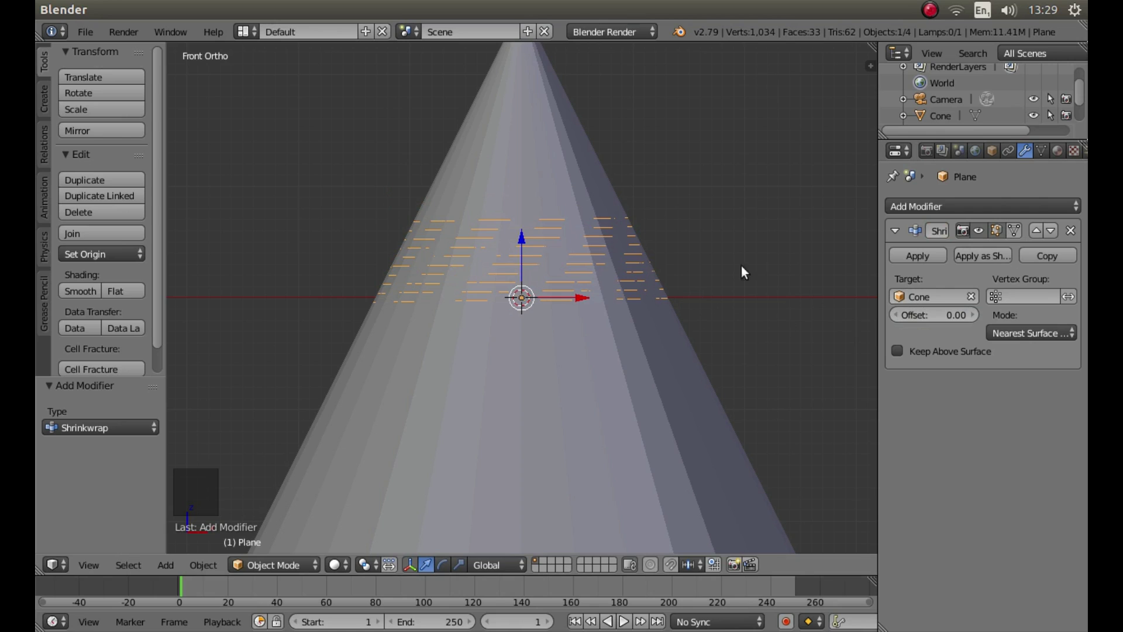
click(926, 263)
Step: Select the cone and delete it, leaving the tapered coil
right_click(522, 426)
key(x)
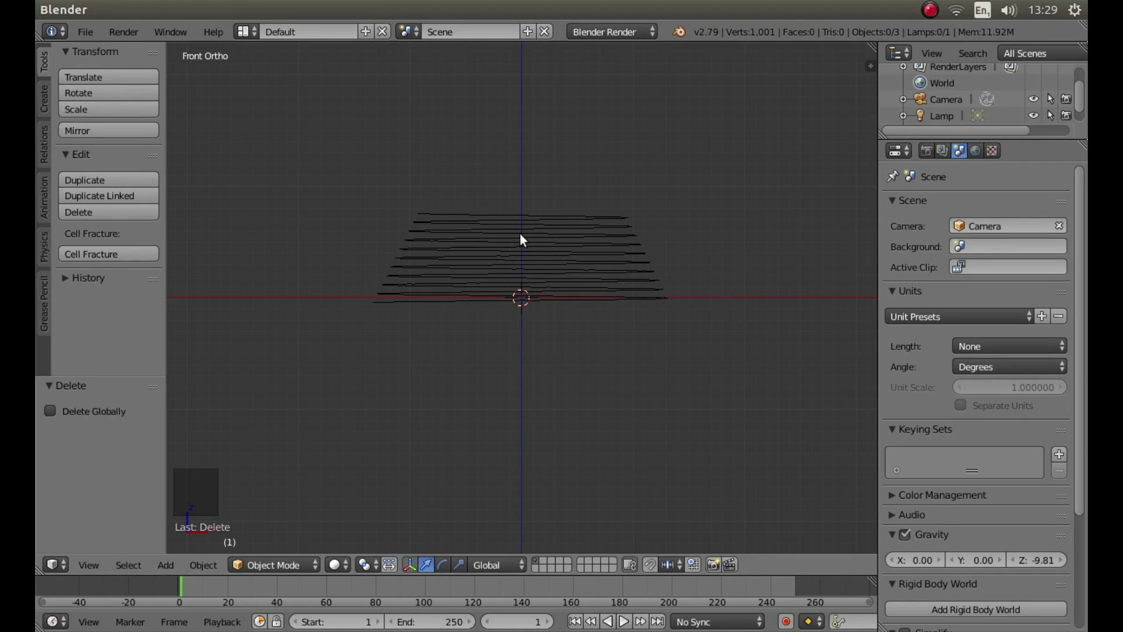
Step: Select the ring mesh, view it from the top, and enter Edit Mode with all vertices deselected in wireframe
right_click(528, 239)
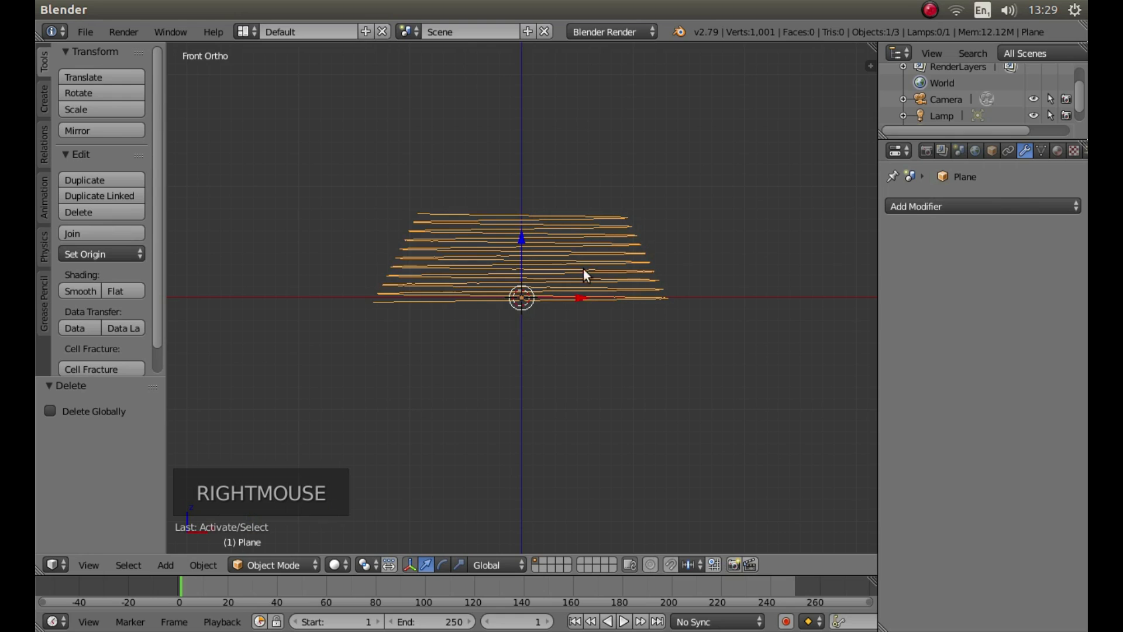
key(KP_7)
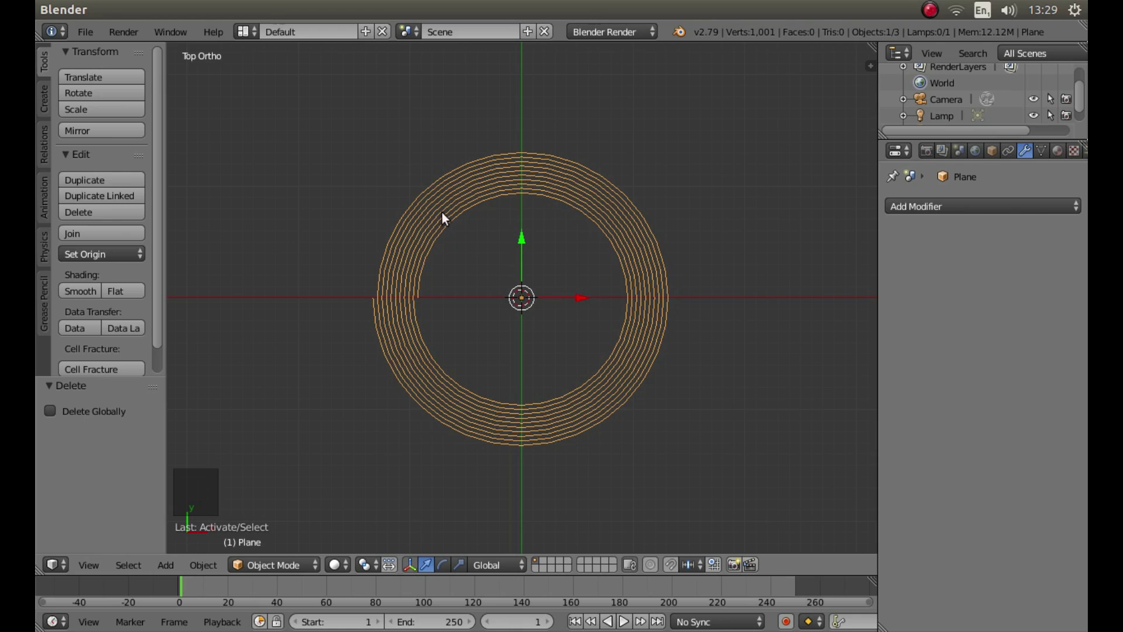
key(Tab)
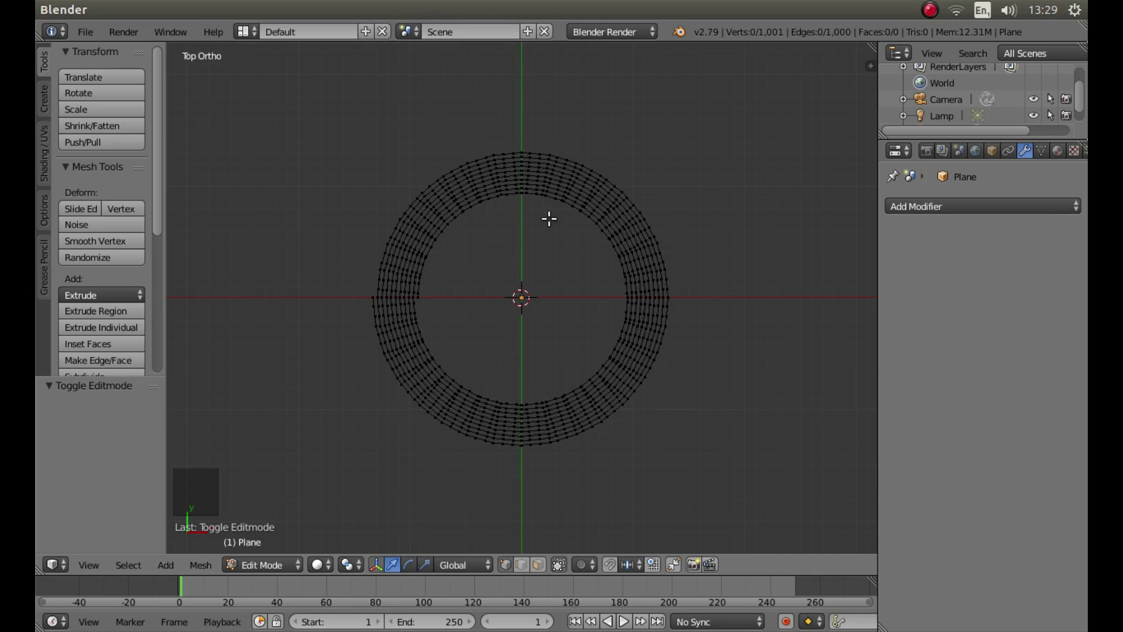
key(a)
key(a)
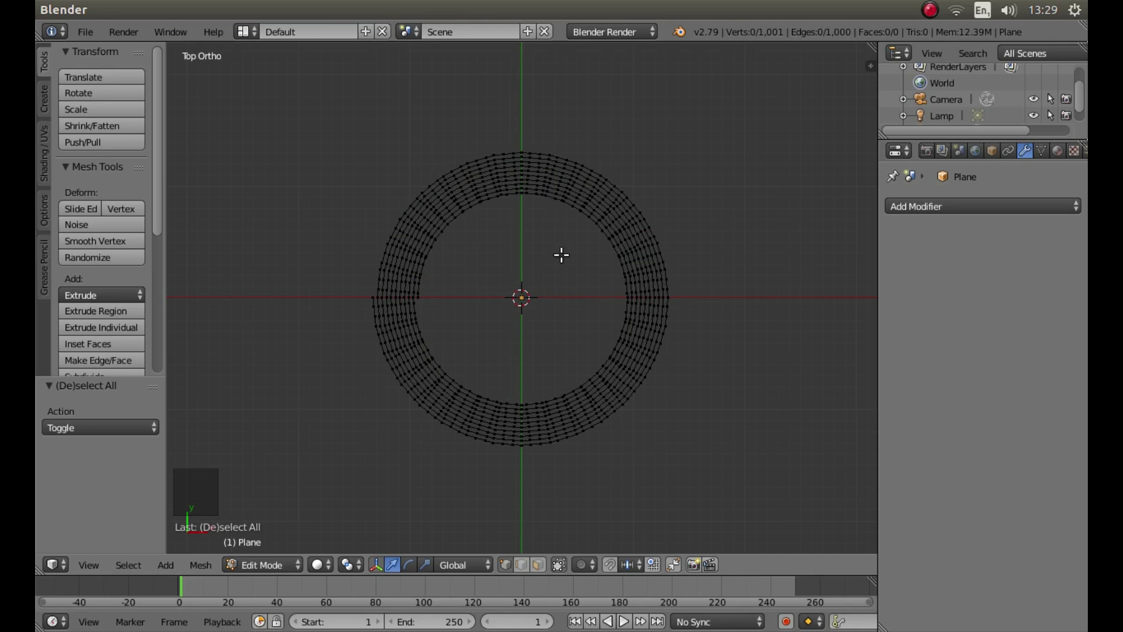
key(z)
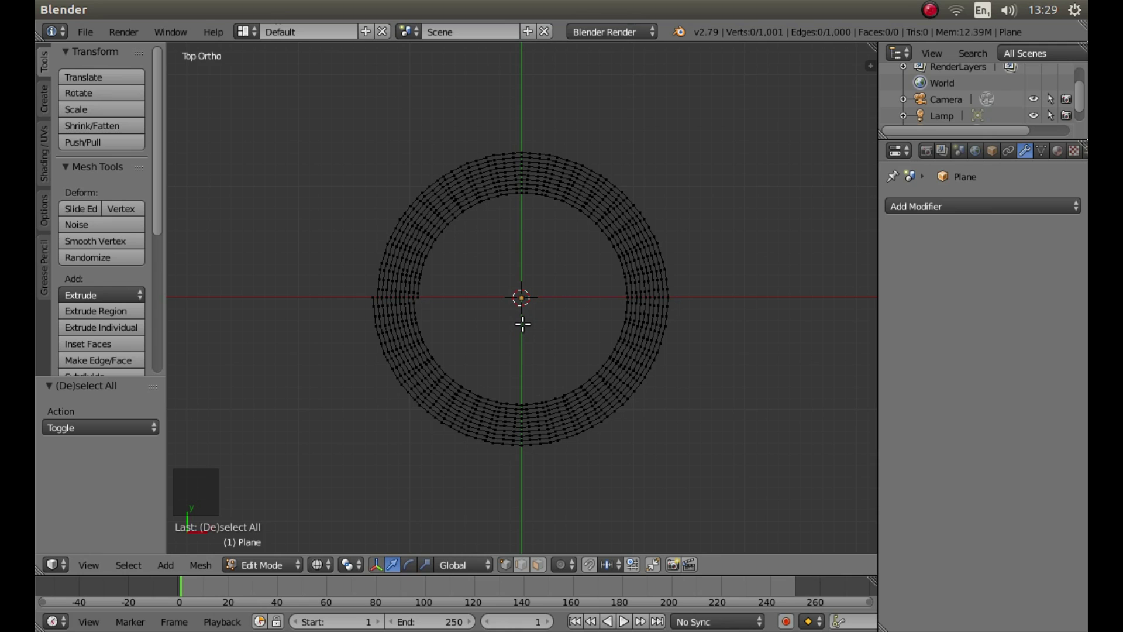
scroll(up, 3)
scroll(up, 3)
scroll(up, 3)
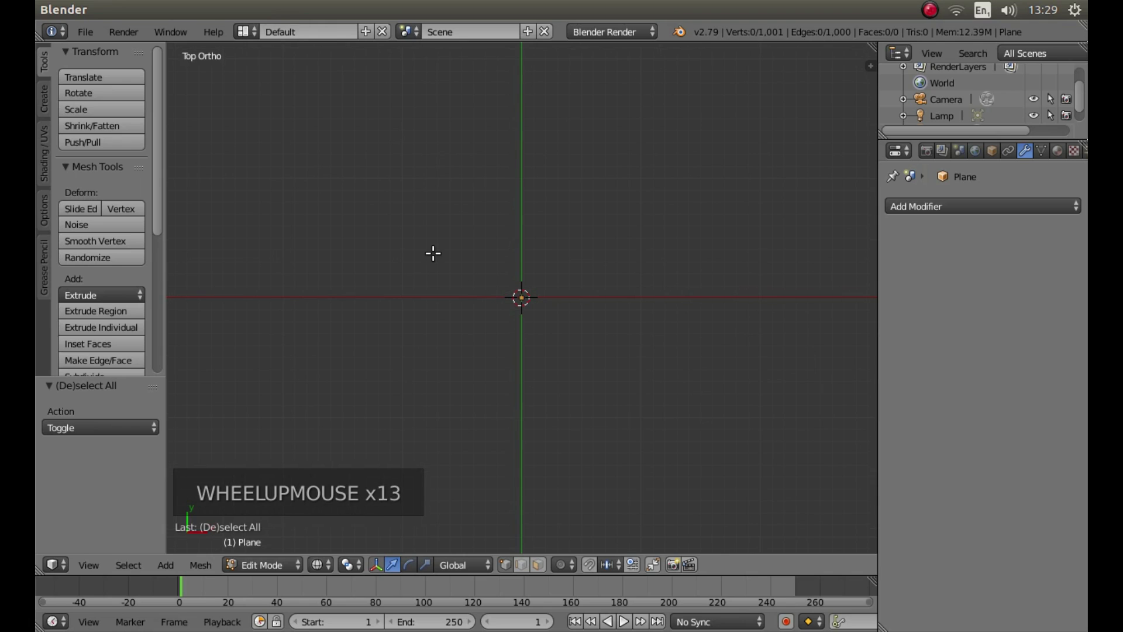
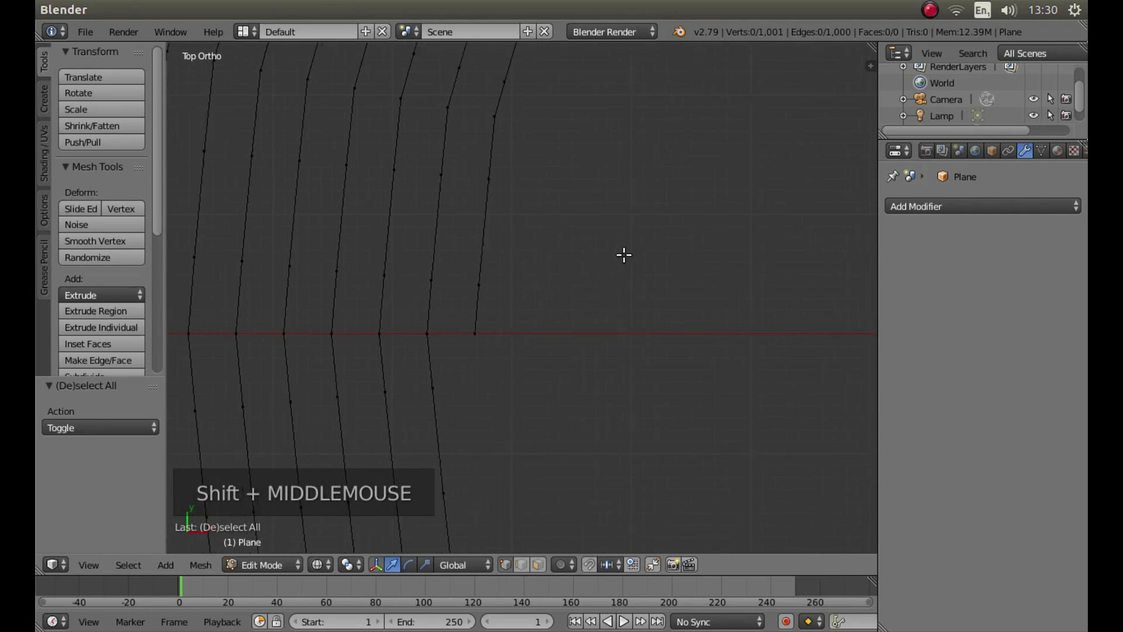
scroll(up, 3)
scroll(down, 3)
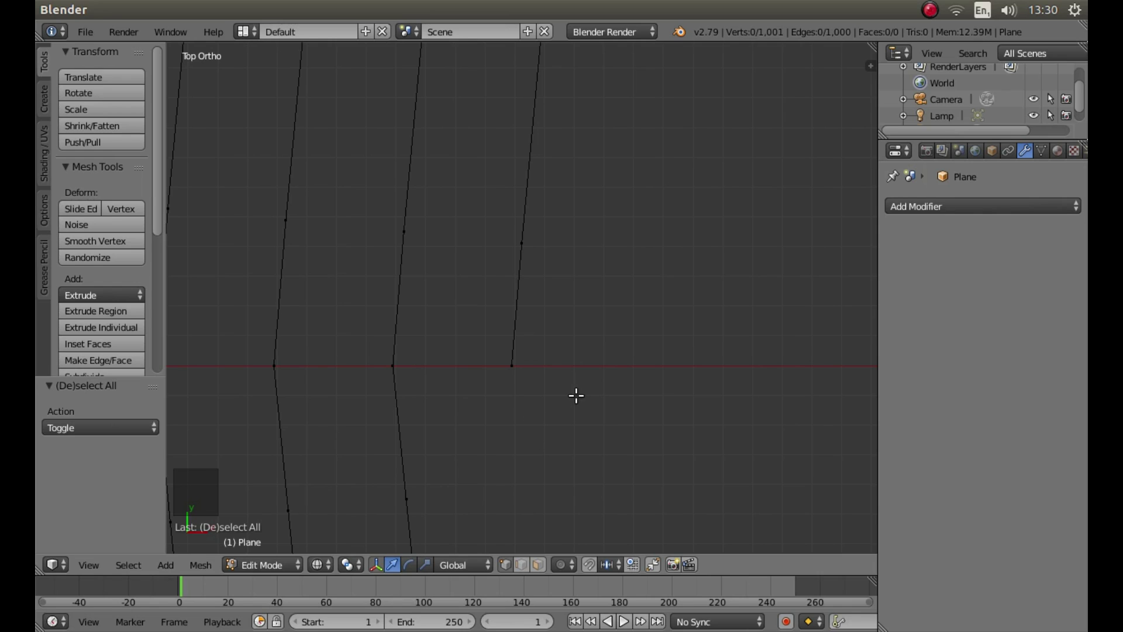
Step: Circle-select about six vertices at the inner end of the tapered coil
key(c)
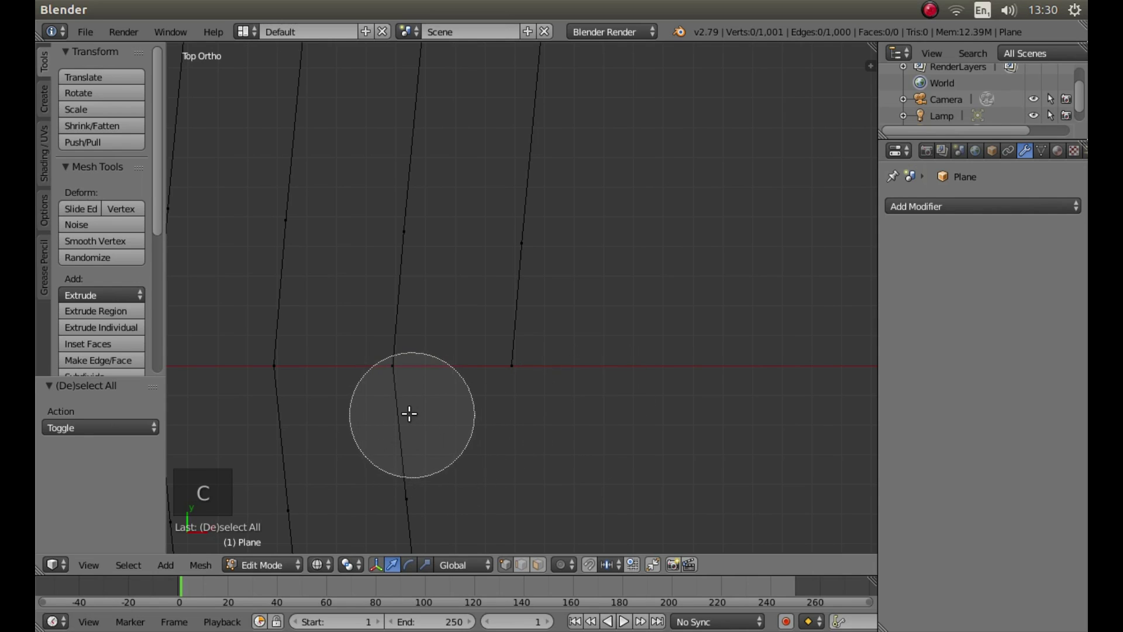
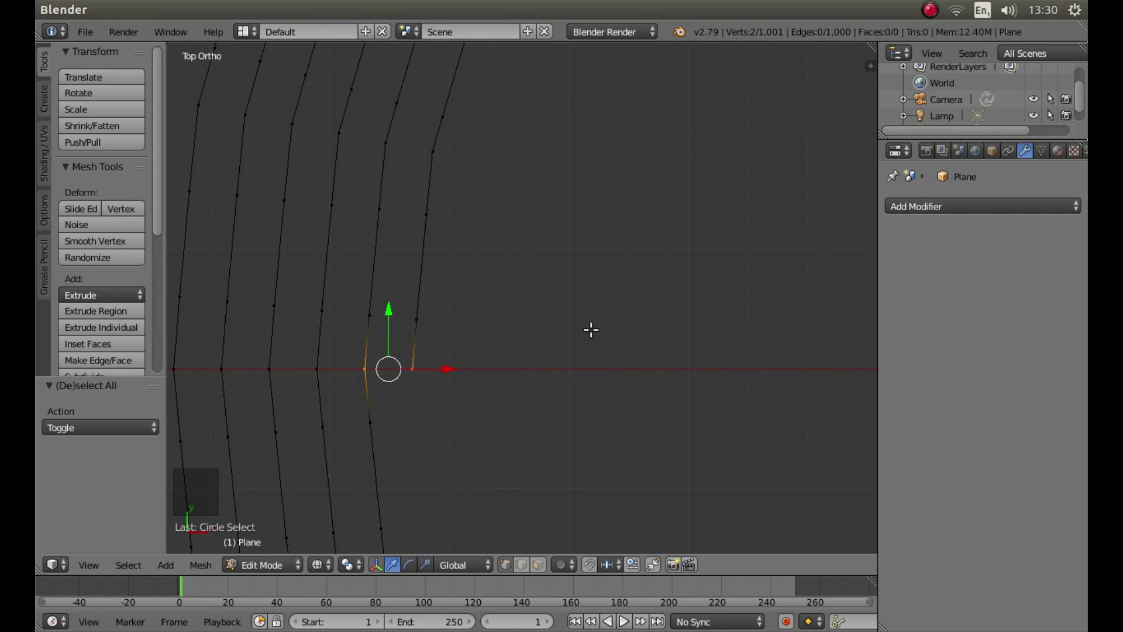
key(c)
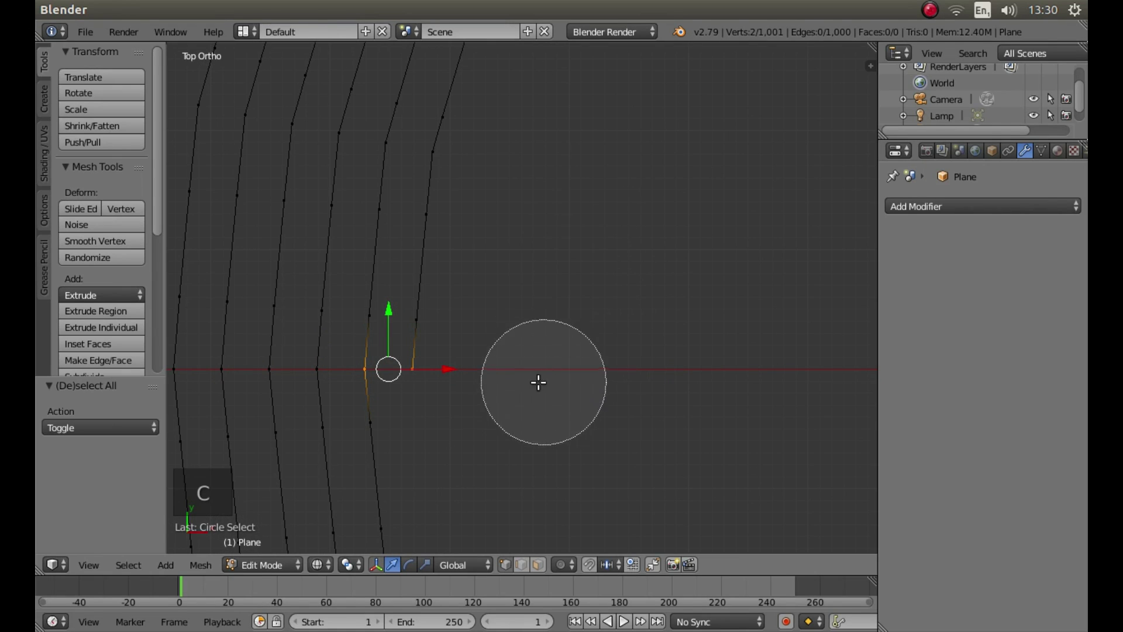
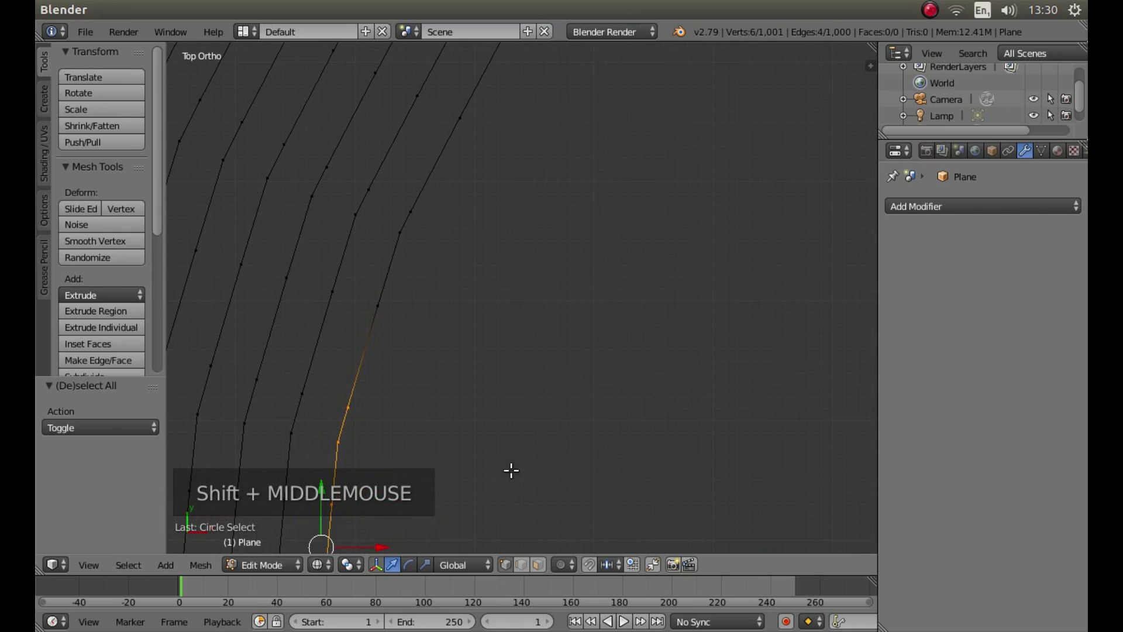
scroll(down, 3)
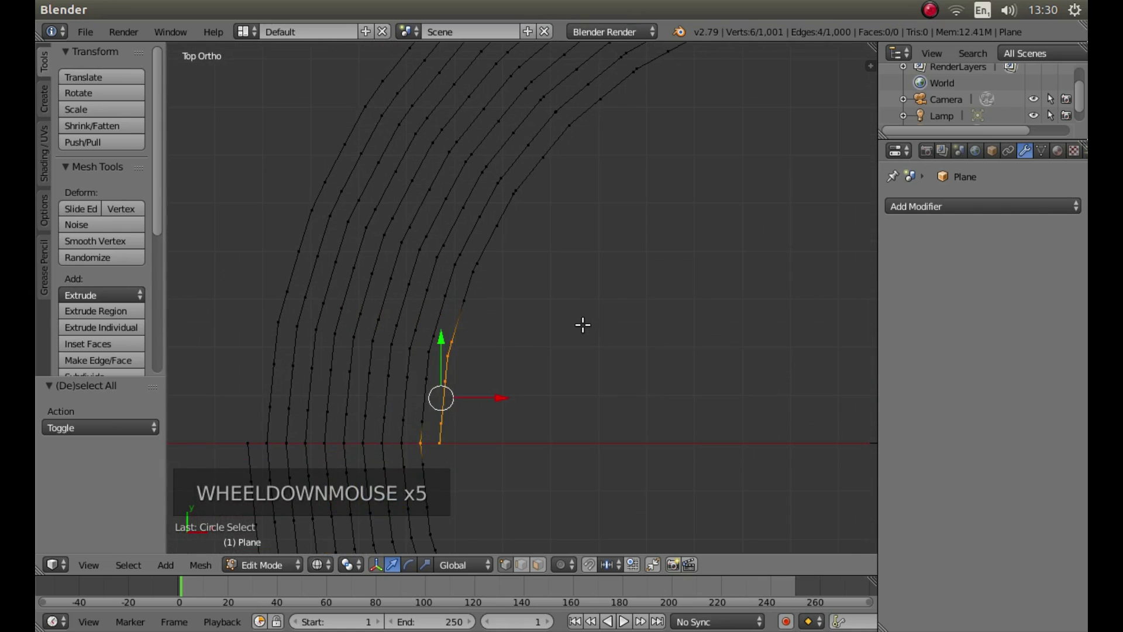
key(c)
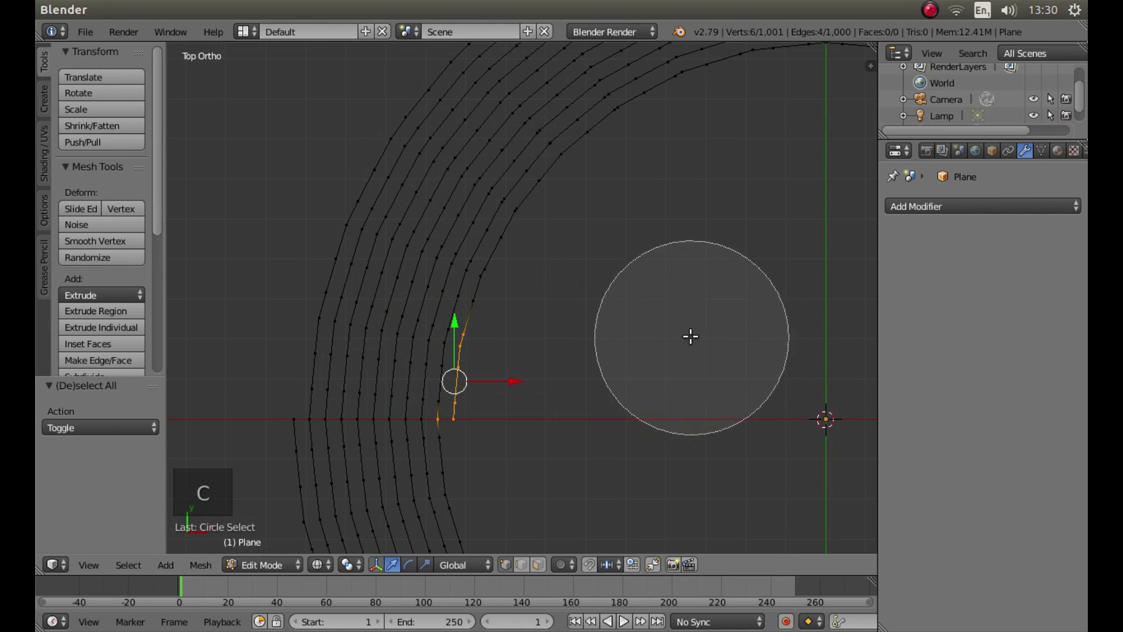
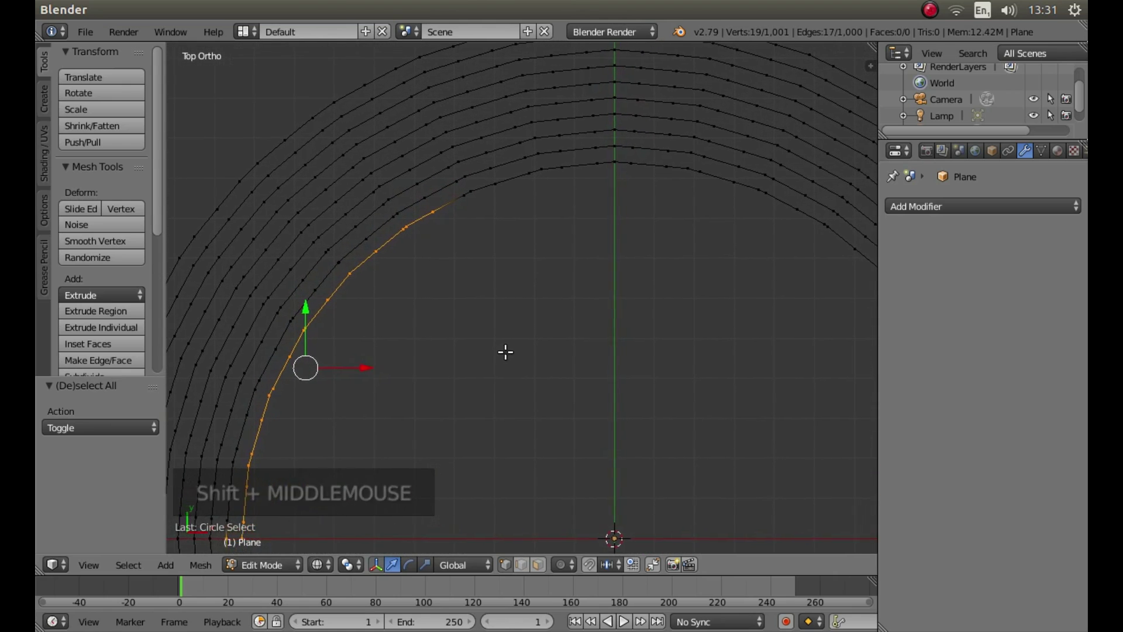
Step: Extend the circle selection around the innermost ring to 38 vertices
key(c)
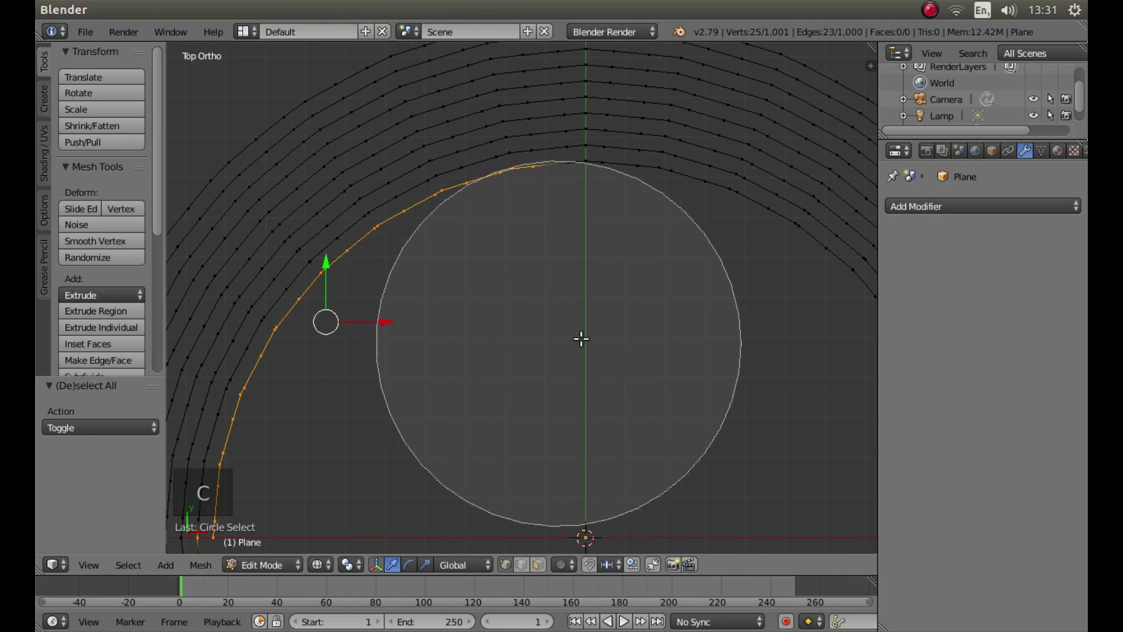
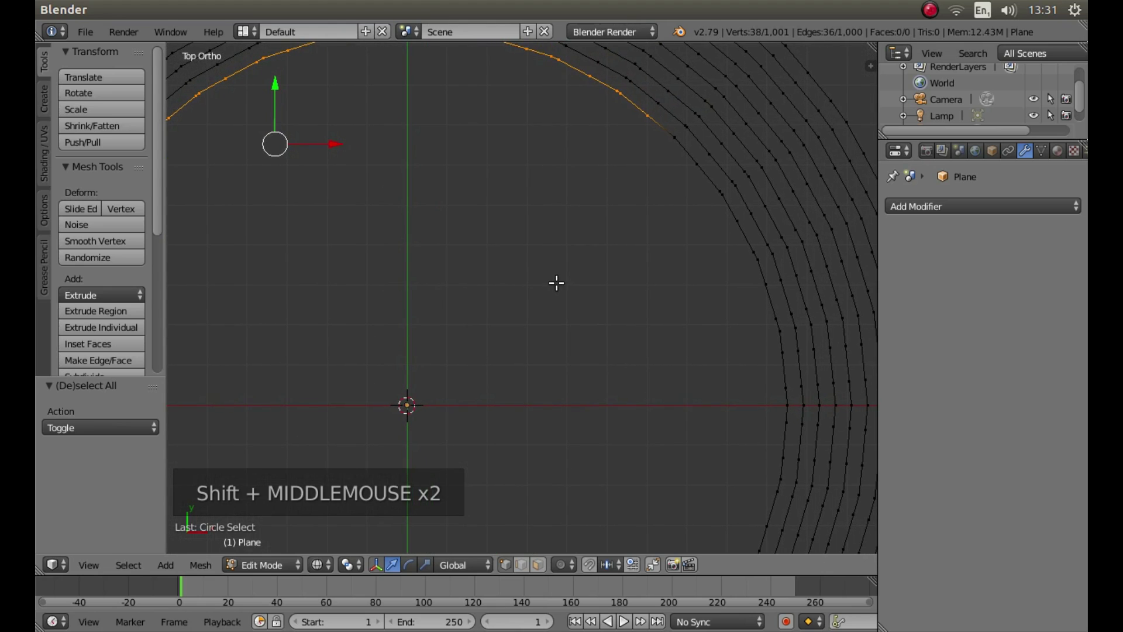
key(c)
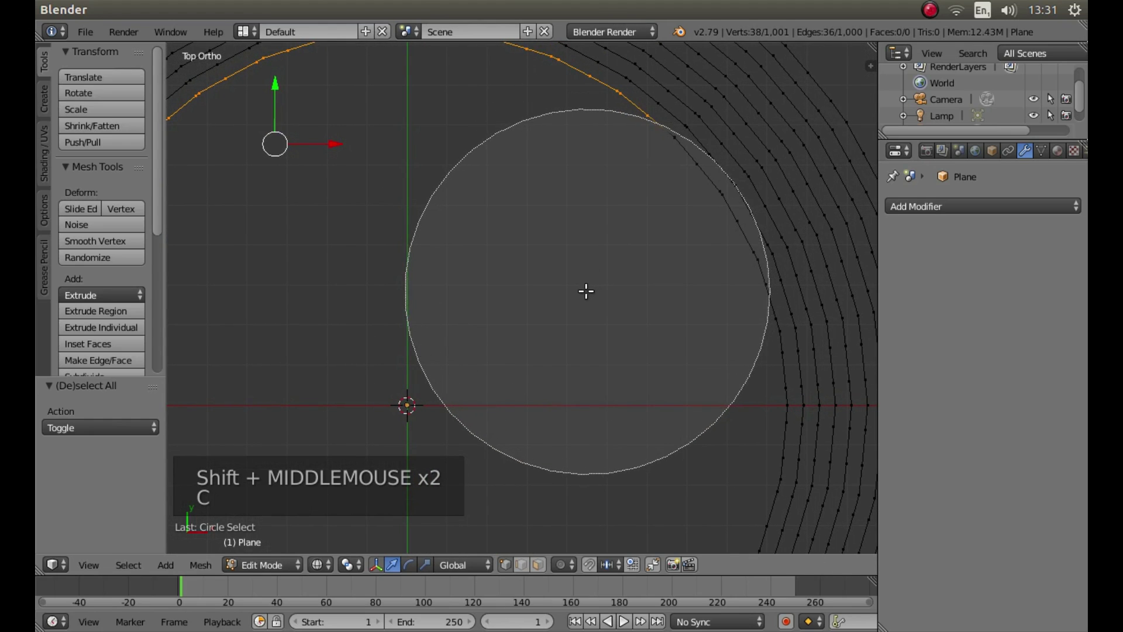
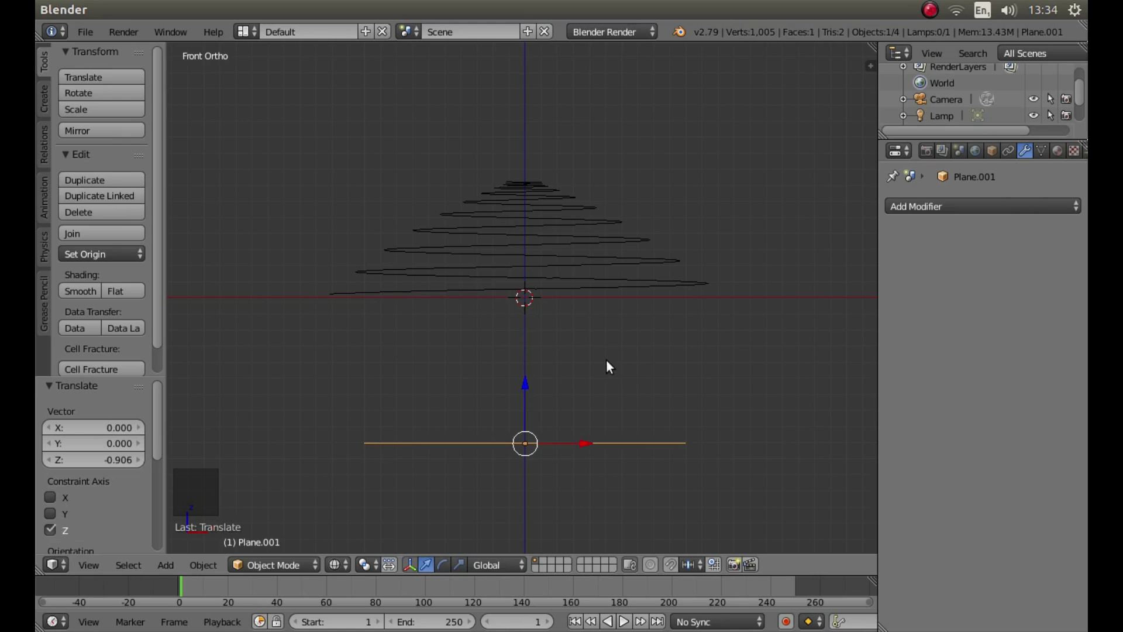
Step: Rotate the plane 90 degrees about X to stand upright and scale it to about 0.56
key(r)
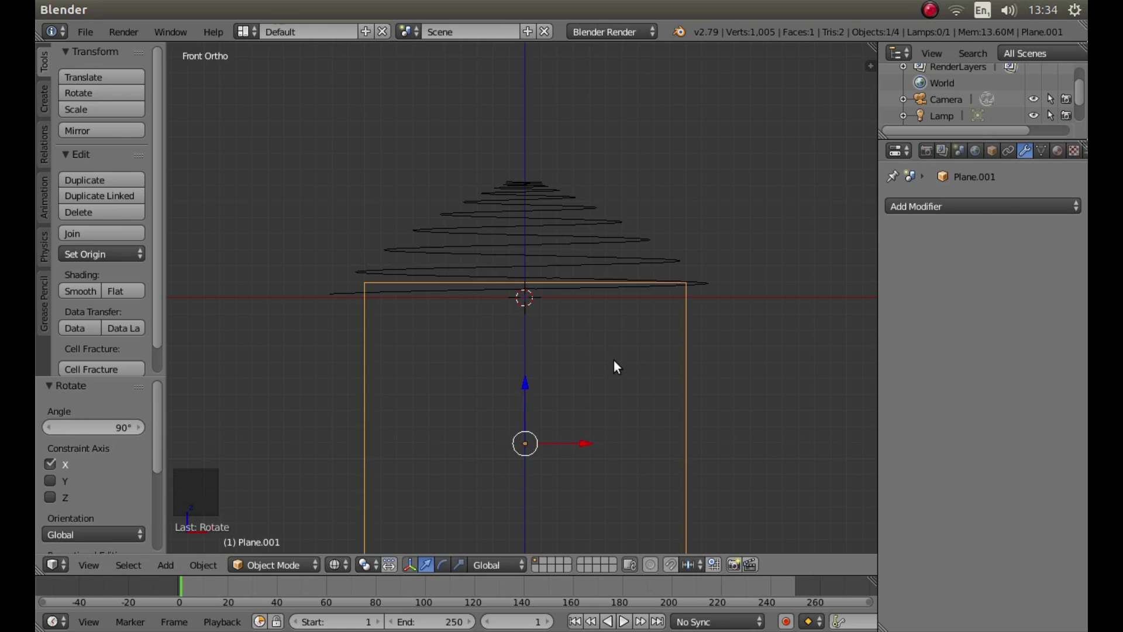
key(s)
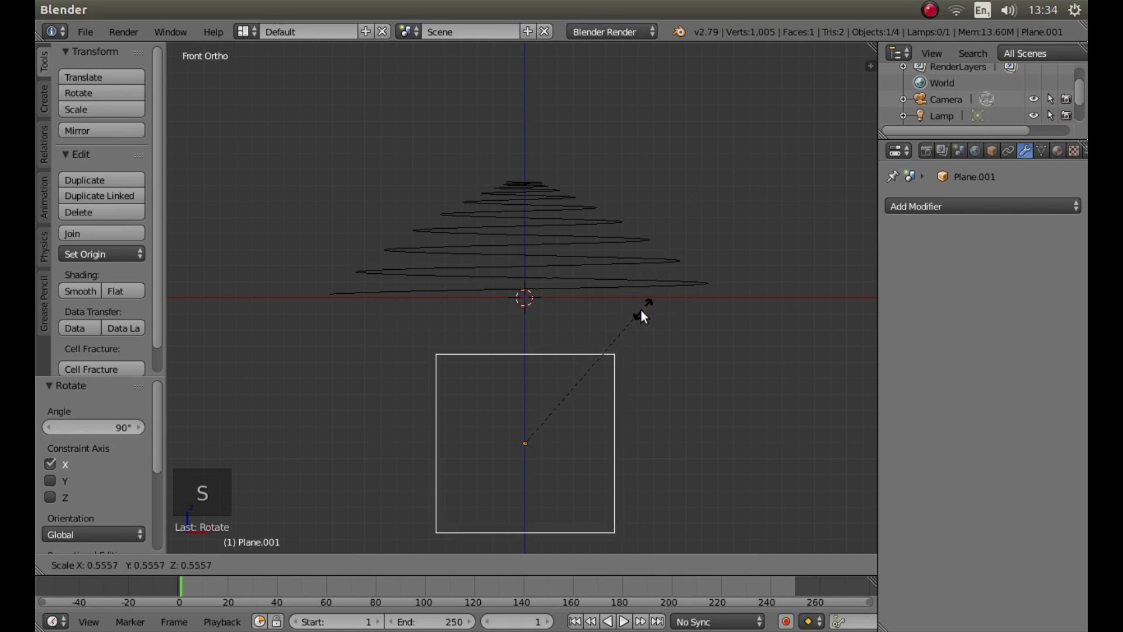
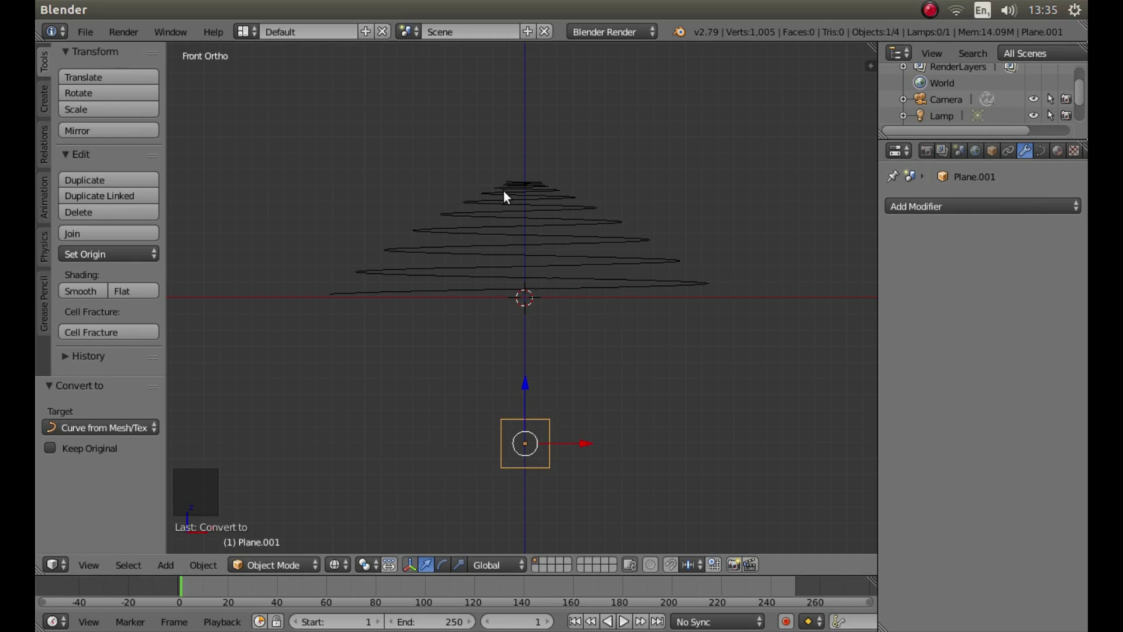
Step: Select the conical coil curve and show its Data properties with shape, geometry and bevel settings
right_click(511, 198)
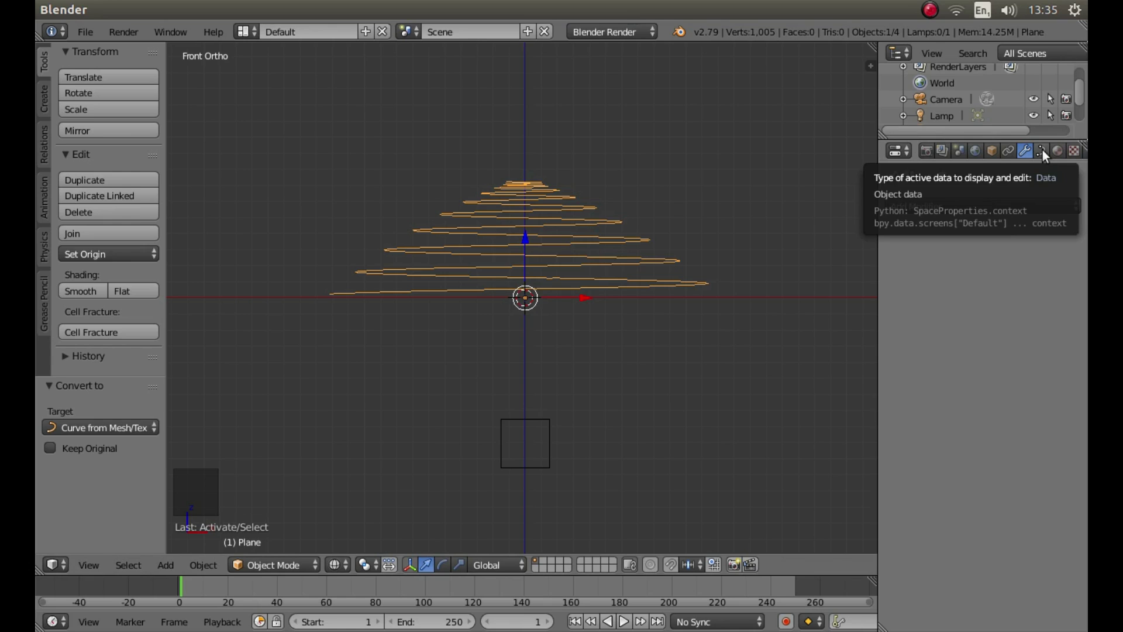
click(1050, 153)
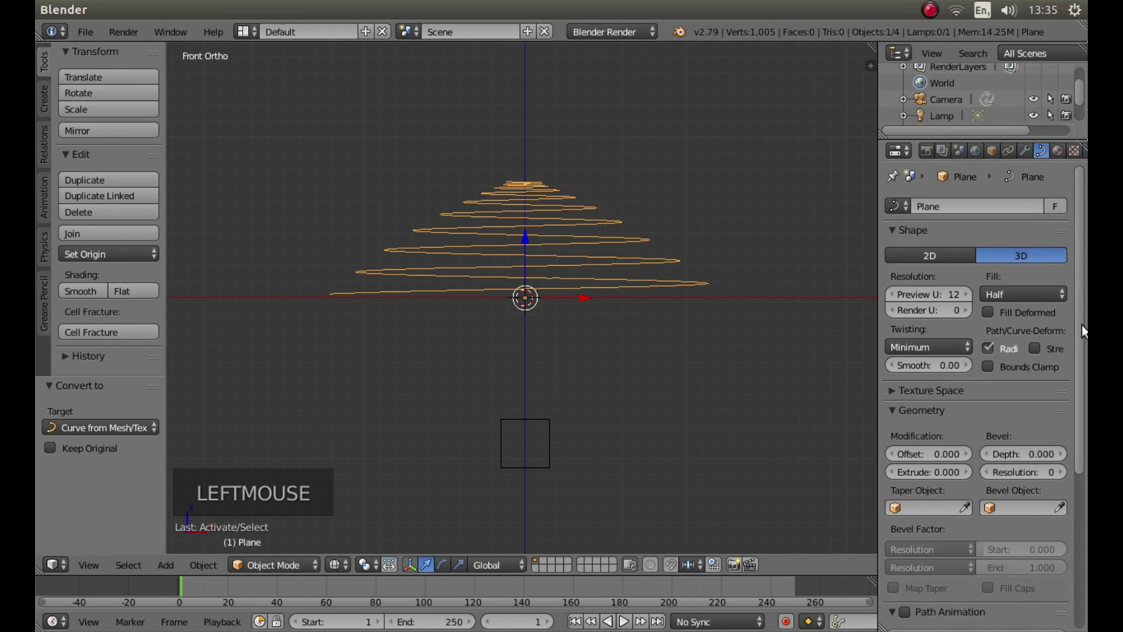